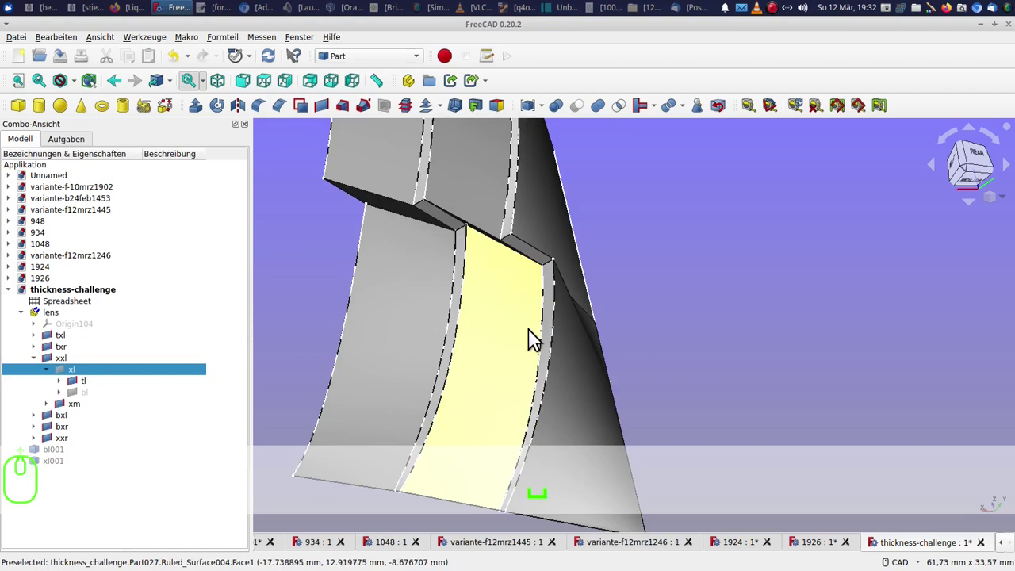
# Select the bxl patch group and review the Formteil shape operations without choosing one.
pyautogui.click(552, 323)
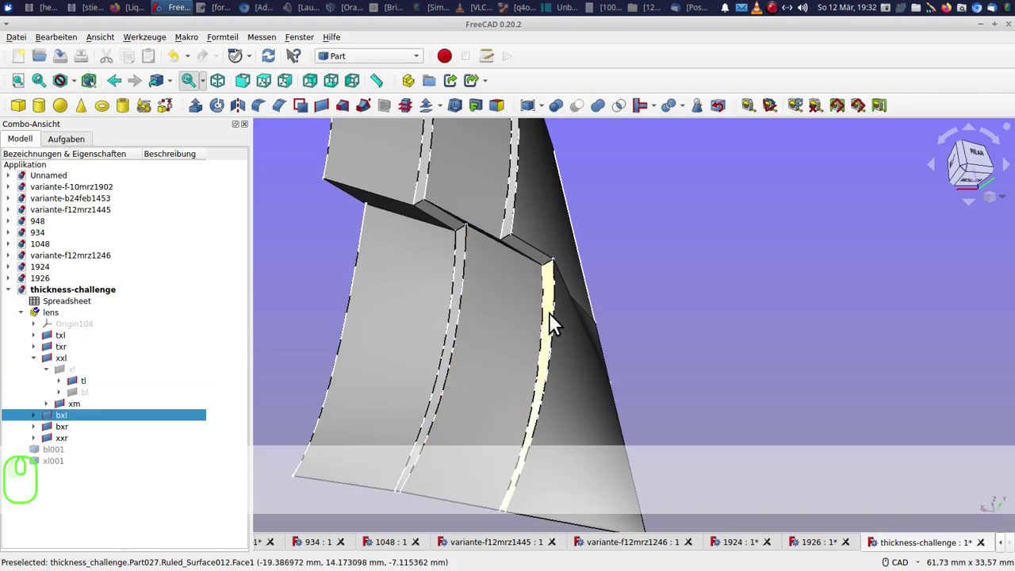
pyautogui.click(241, 42)
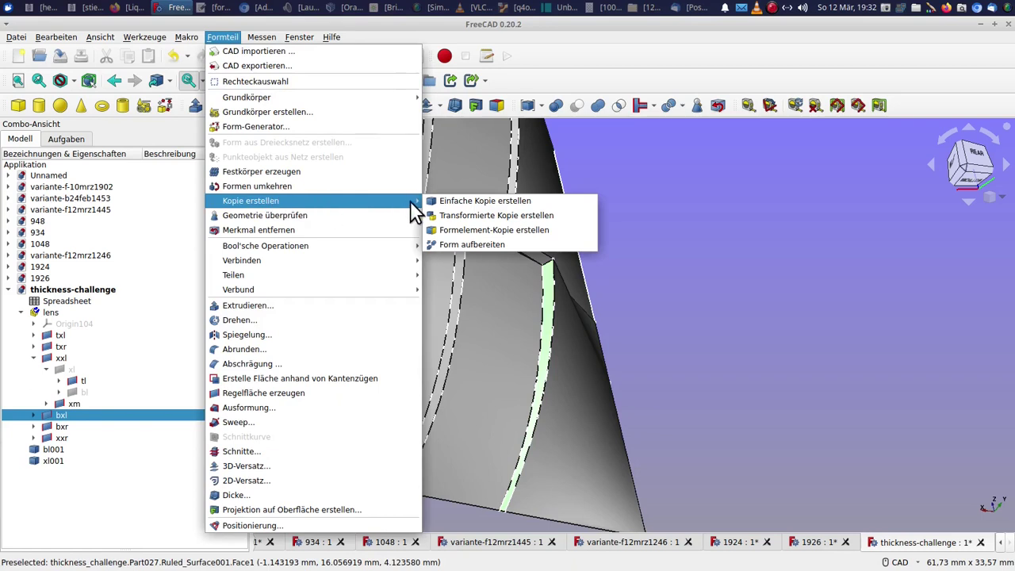
pyautogui.click(471, 224)
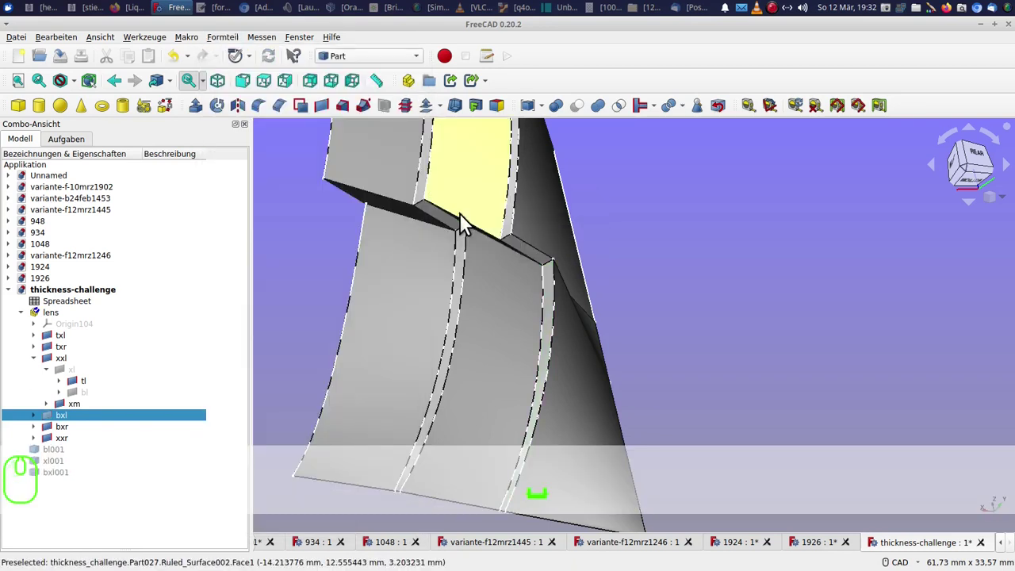
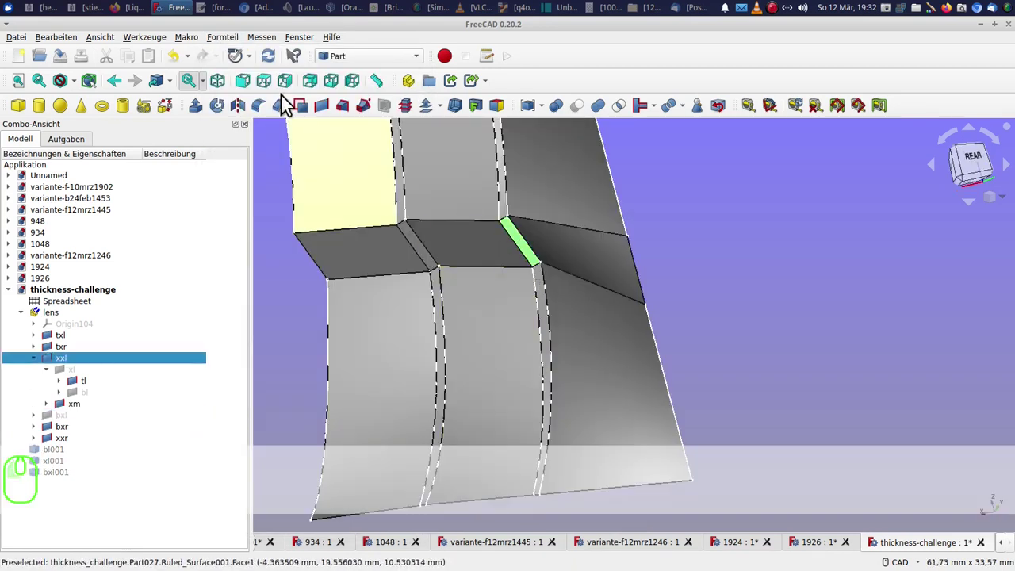
# Create a ruled surface (Regelfläche) closing the pointed lens end and select the lens group.
pyautogui.click(225, 45)
pyautogui.click(476, 221)
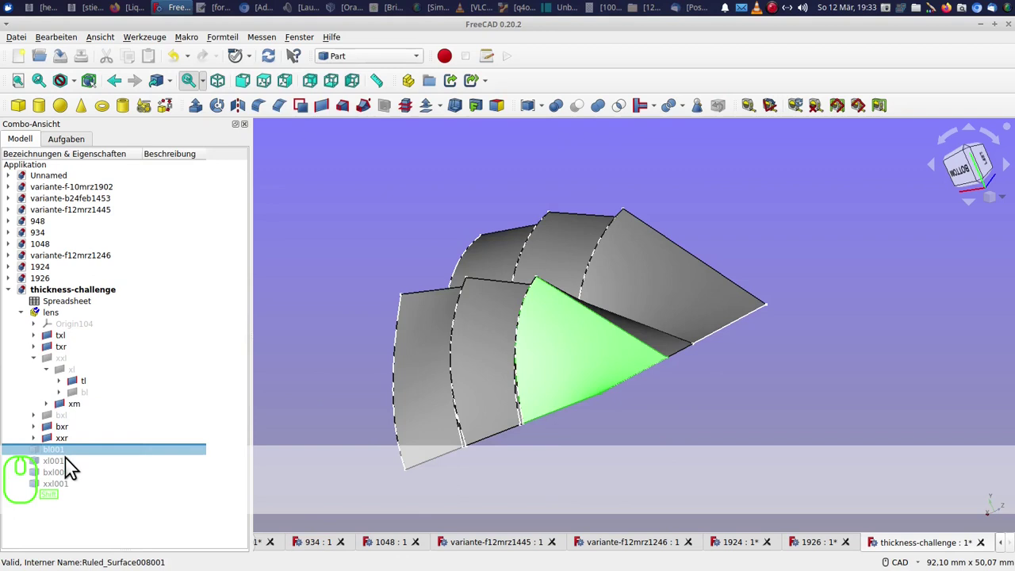
pyautogui.click(63, 491)
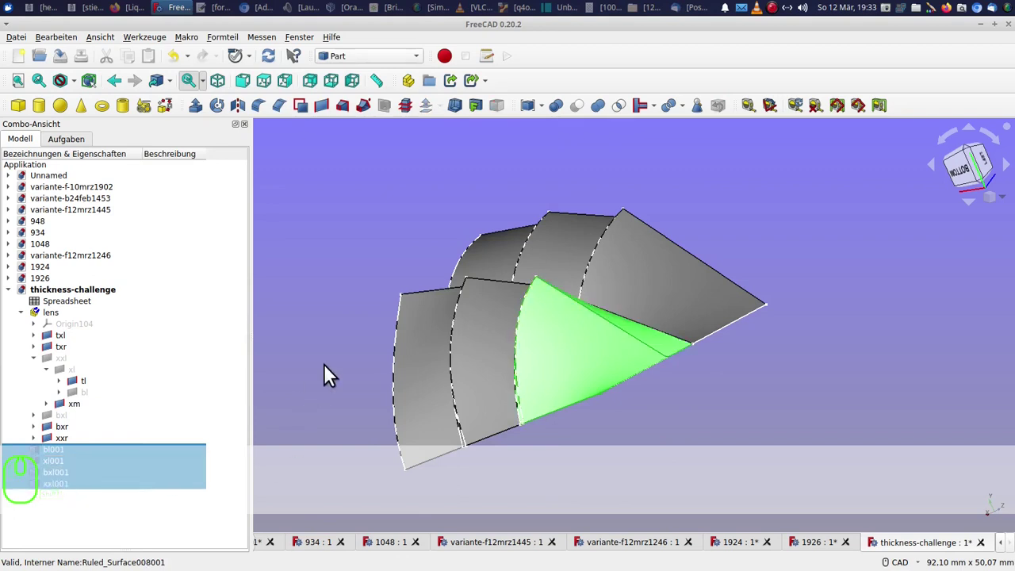
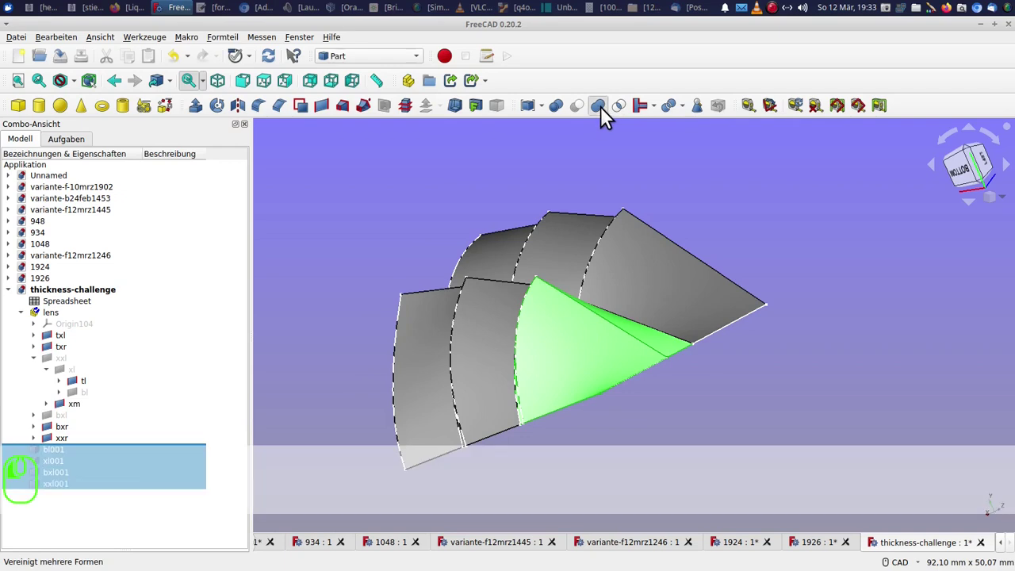
pyautogui.click(641, 299)
pyautogui.click(72, 459)
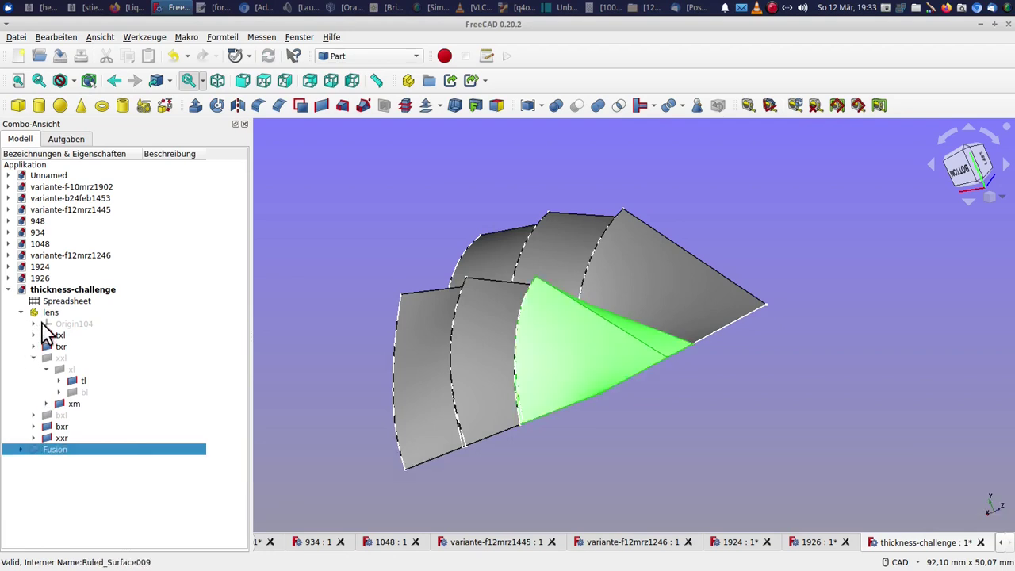
# Fuse the lens patches into Fusion, paste a copy as Fusion001 and bring up its actions.
pyautogui.click(61, 320)
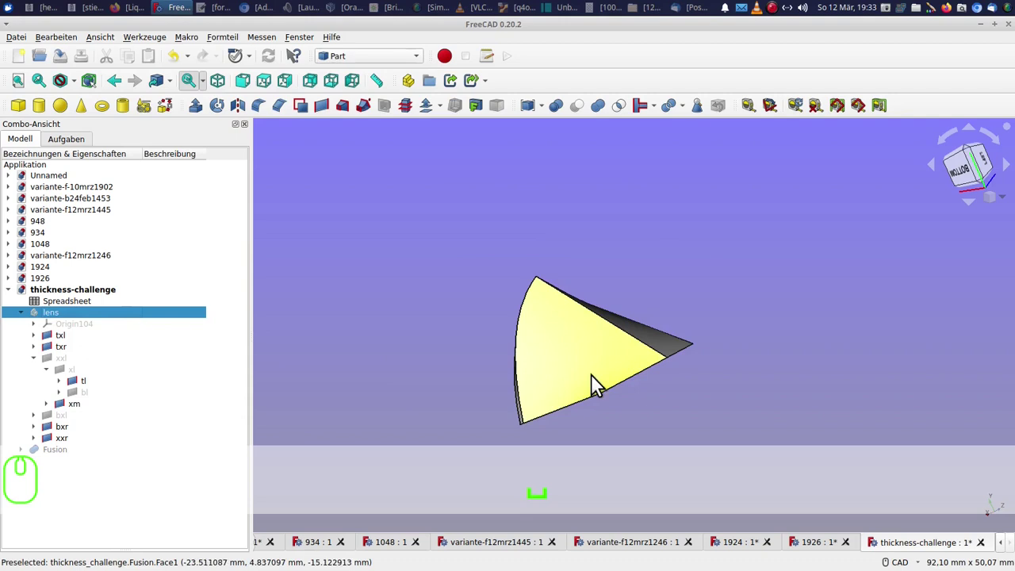
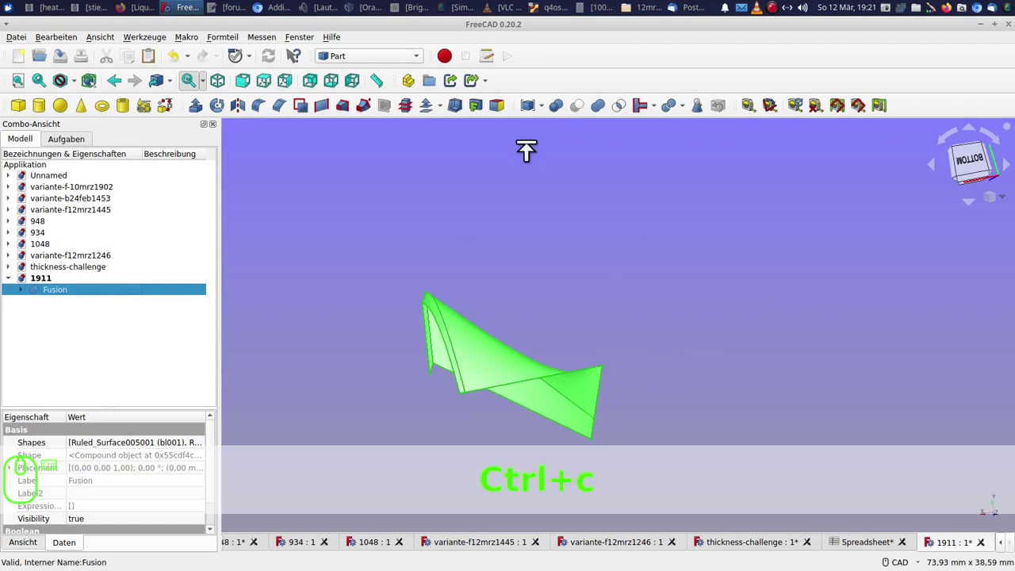
pyautogui.click(690, 394)
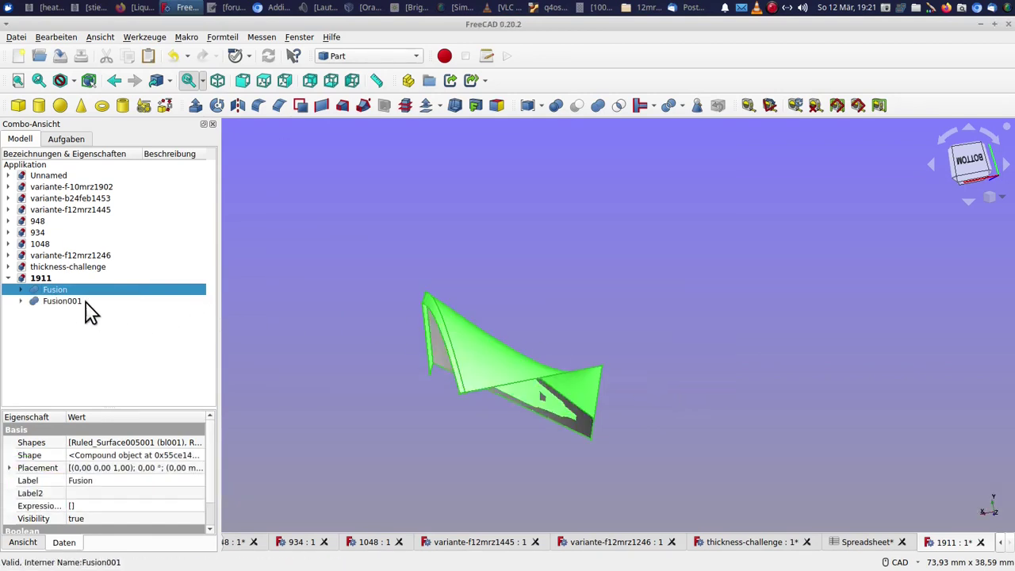
pyautogui.click(84, 307)
pyautogui.middleClick(83, 308)
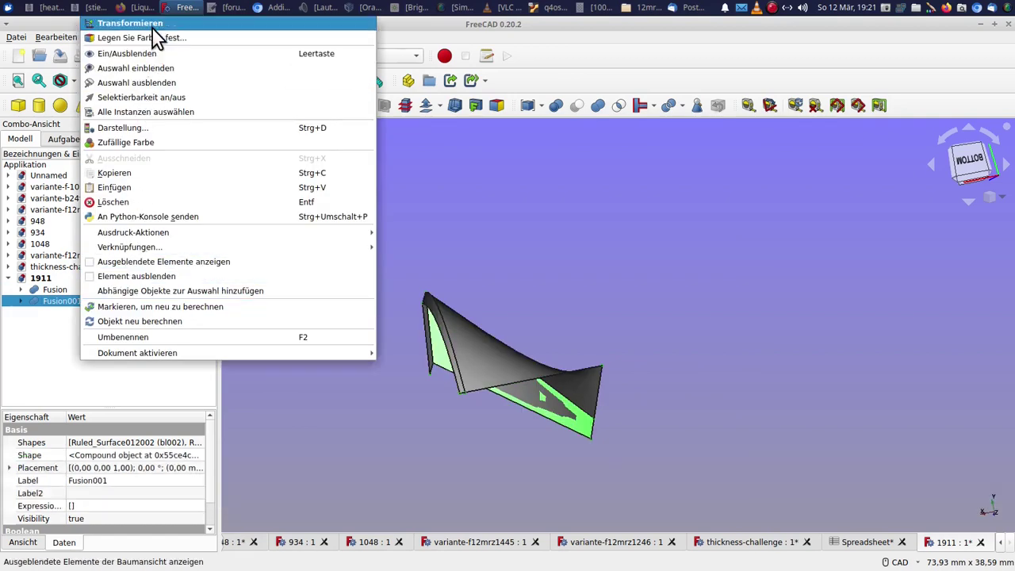
# Move Fusion001 by 1 mm and bridge the two shells with ruled surfaces 012006–012012.
pyautogui.click(157, 37)
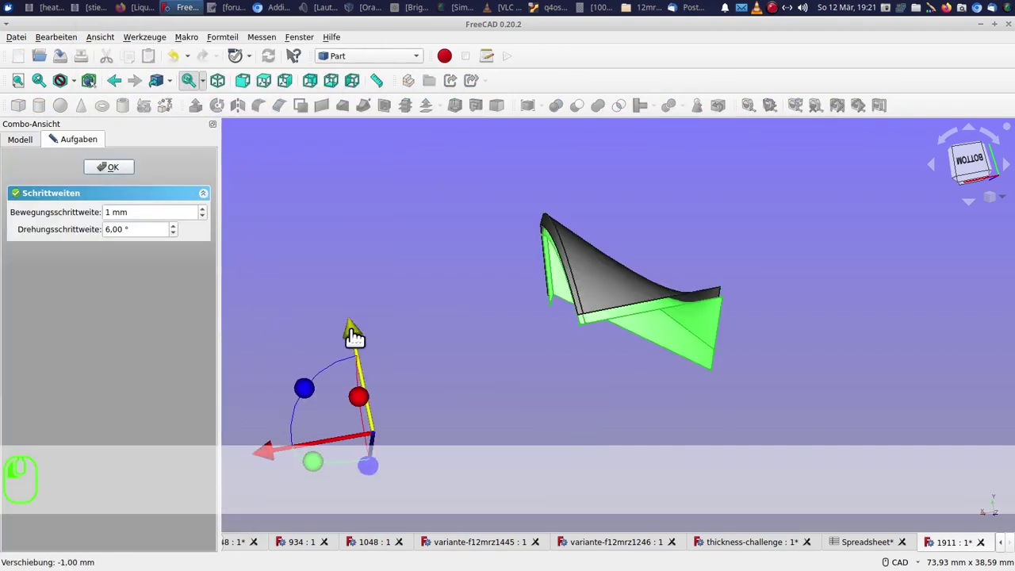
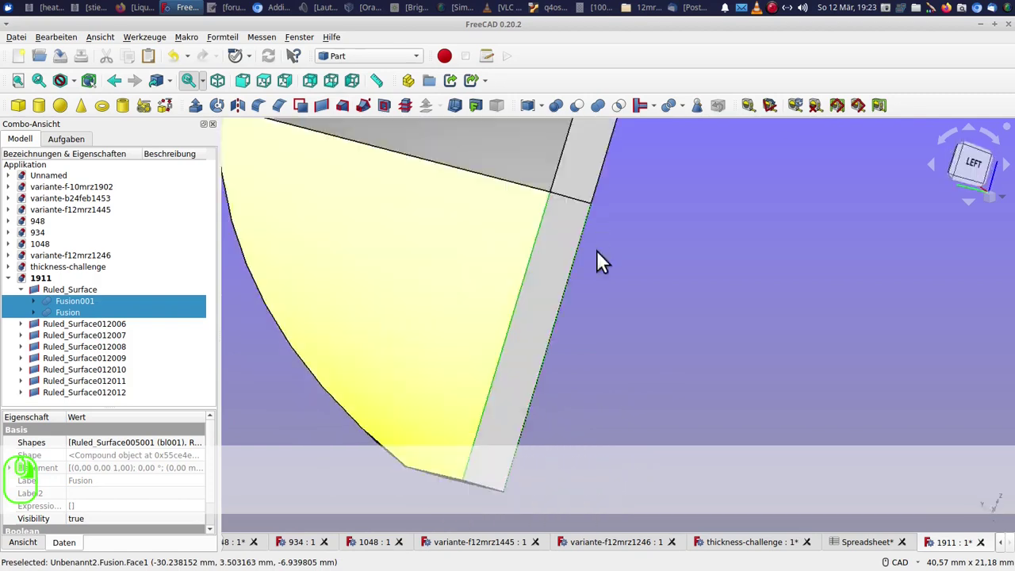
pyautogui.click(58, 46)
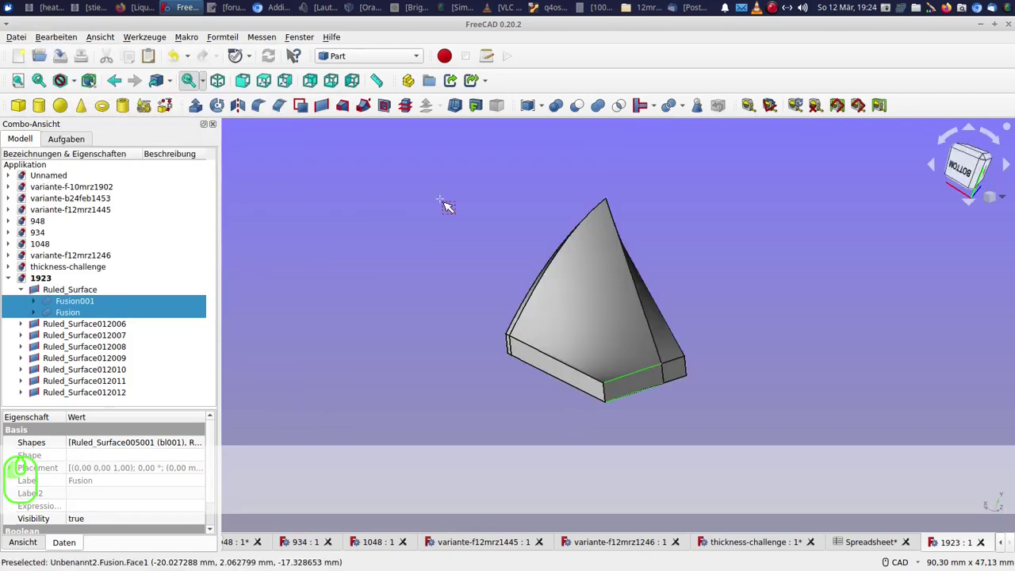